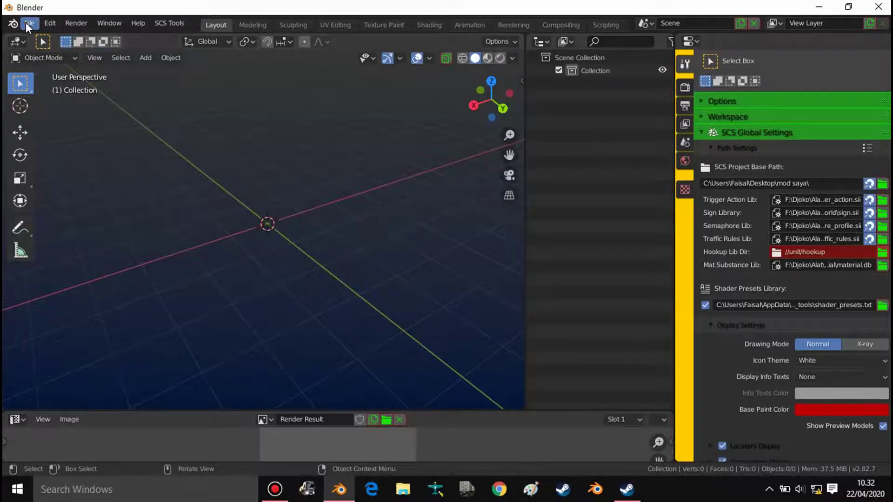
Import the bottomgrill_04.pmg SCS model through the Converter PIX Wrapper browser.
click(30, 28)
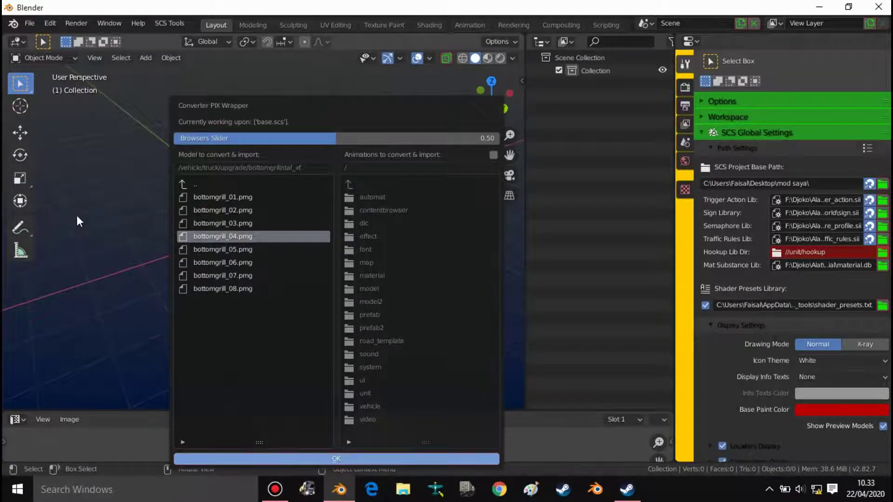
scroll(up, 3)
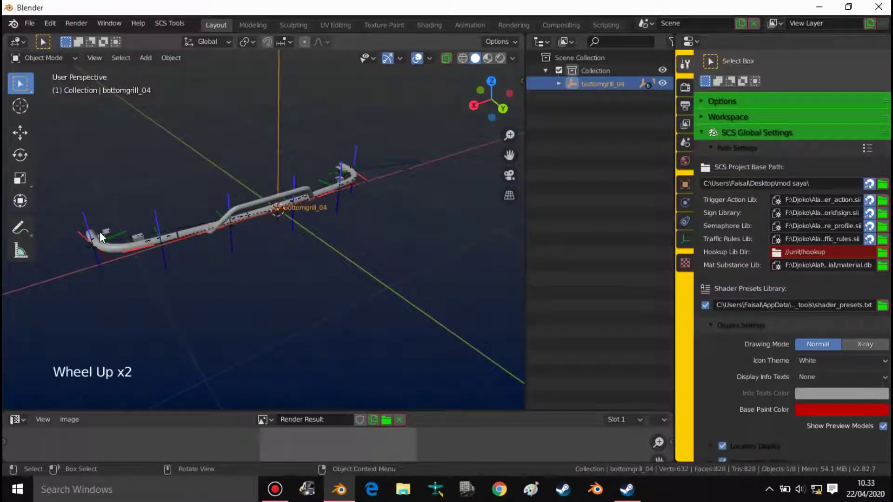
Select the grill, reveal piece_0 and slot_0–slot_5 under bottomgrill_04, select slot_3, close the console.
click(114, 234)
click(124, 240)
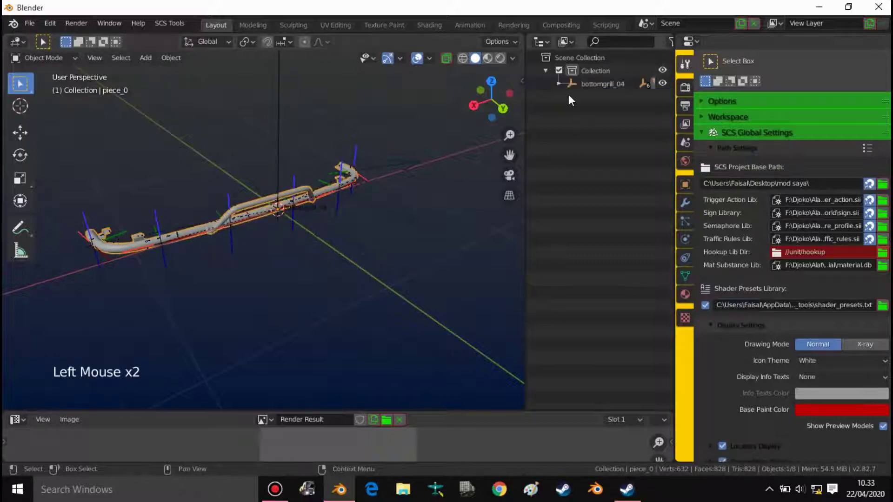
click(613, 116)
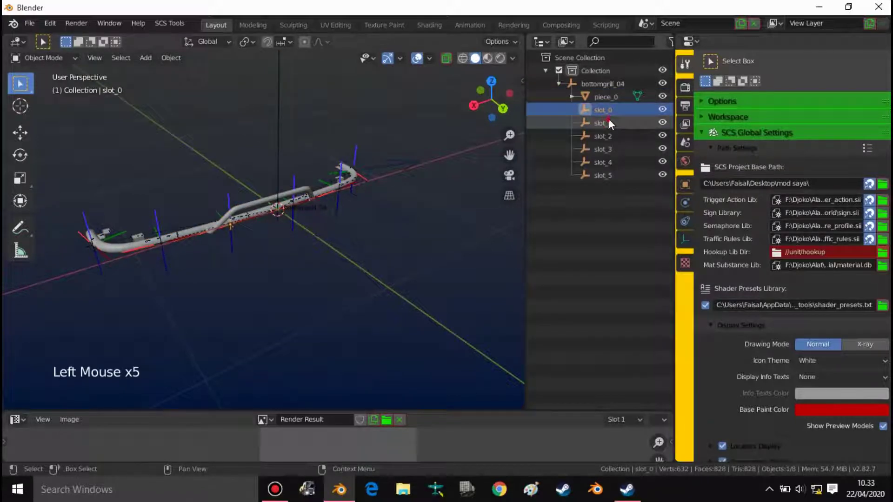
click(609, 159)
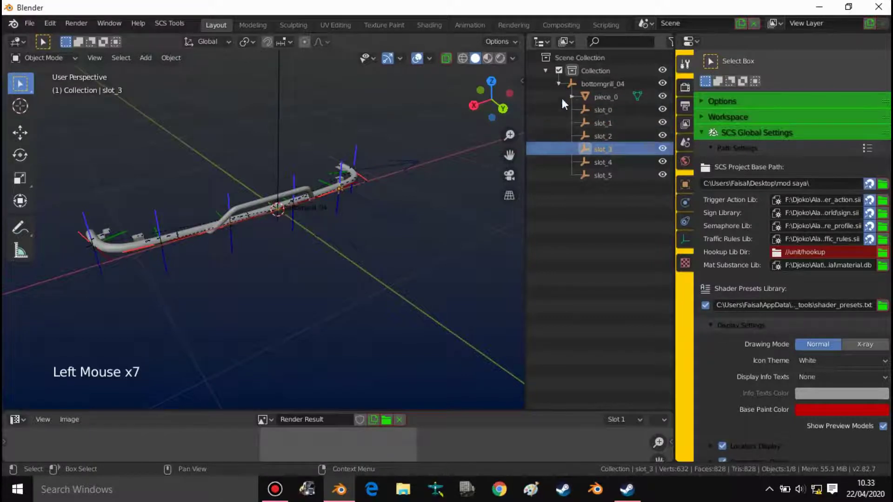
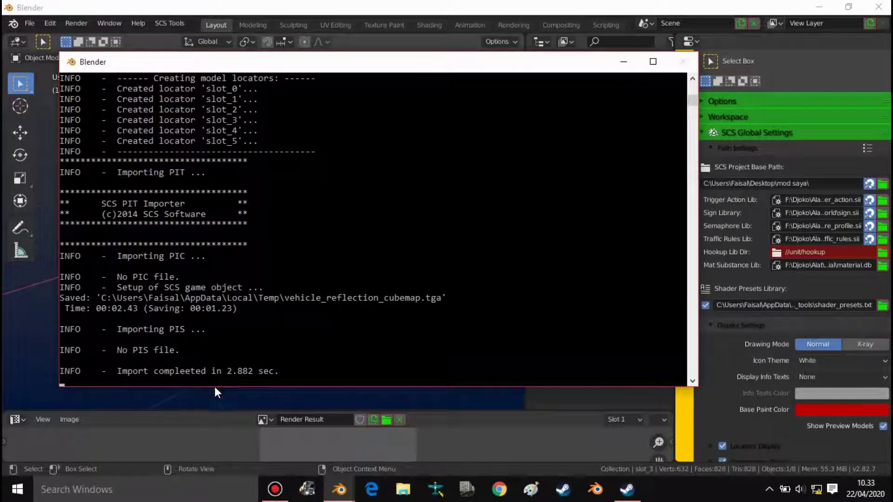
click(222, 402)
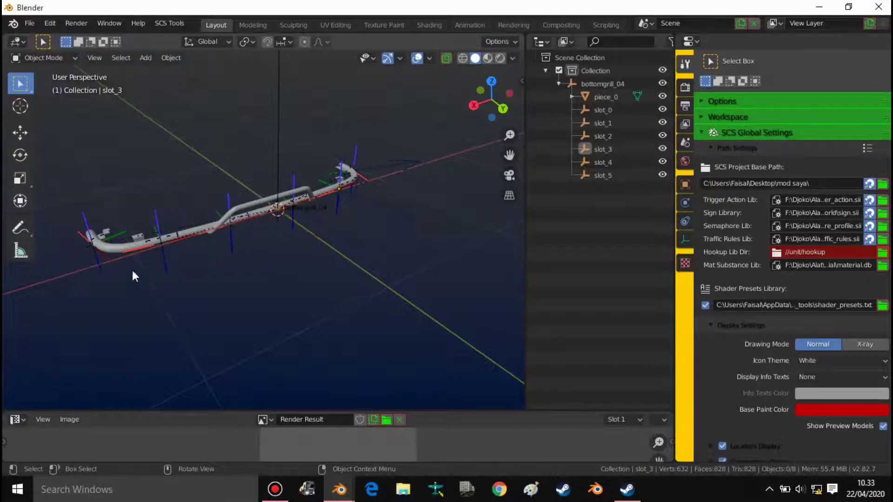
scroll(down, 3)
scroll(up, 3)
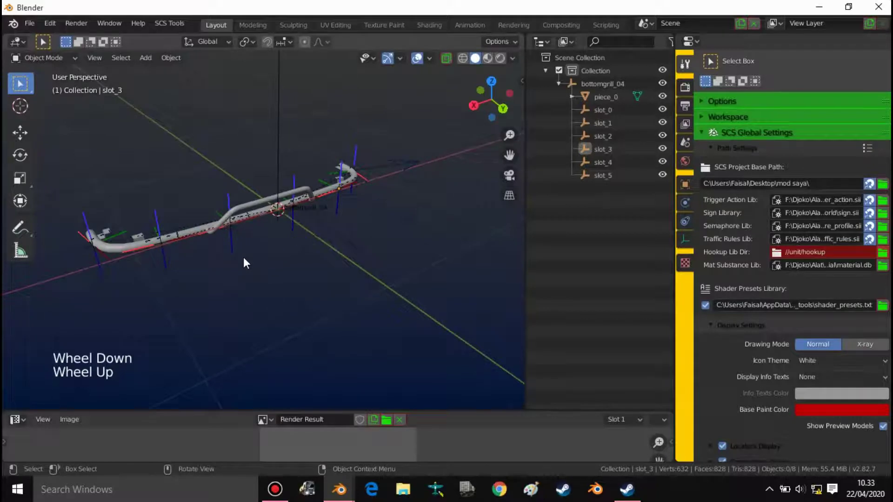
middle_click(230, 271)
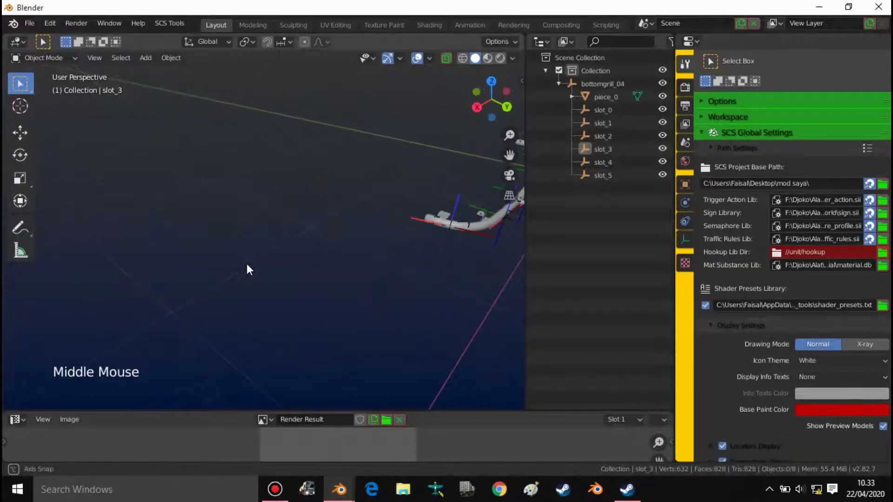
scroll(down, 3)
scroll(up, 3)
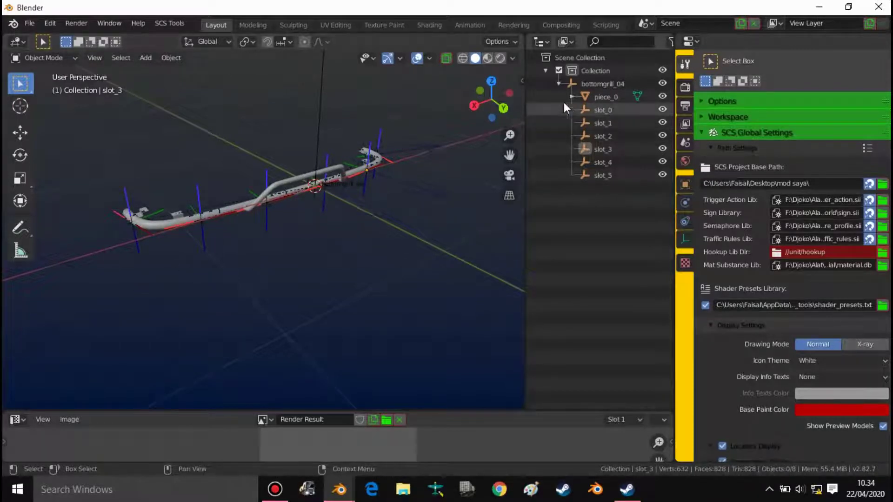
Select piece_0 with all six slot locators, drag them to a new spot, then select only piece_0.
click(617, 111)
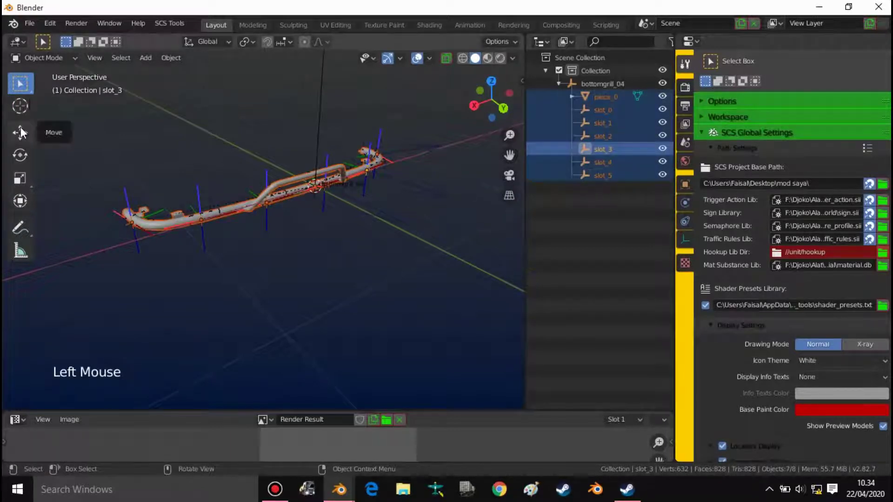
click(25, 134)
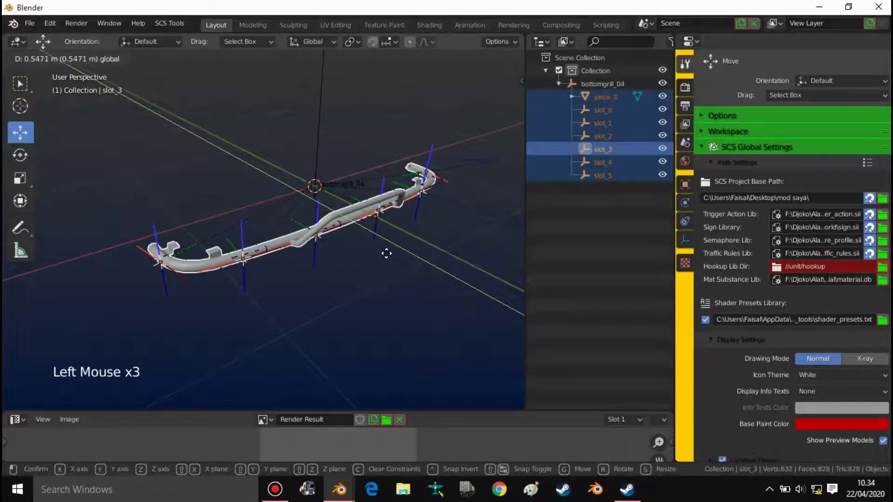
click(402, 286)
click(625, 105)
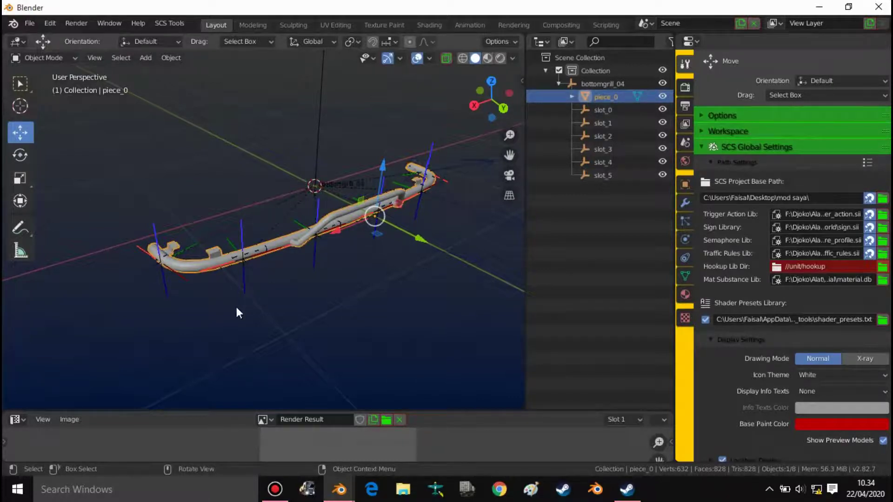
Apply piece_0's transforms (Ctrl+A) so its moved position is baked into the geometry.
key(ctrl+a)
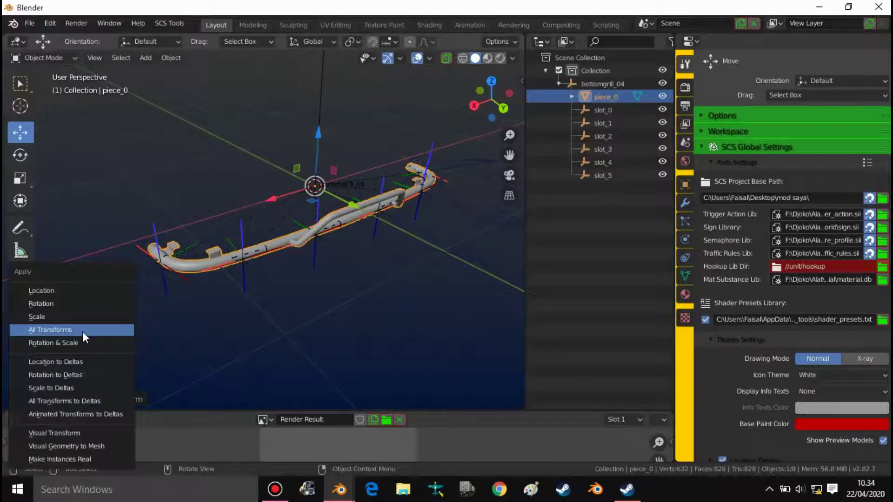
key(ctrl+a)
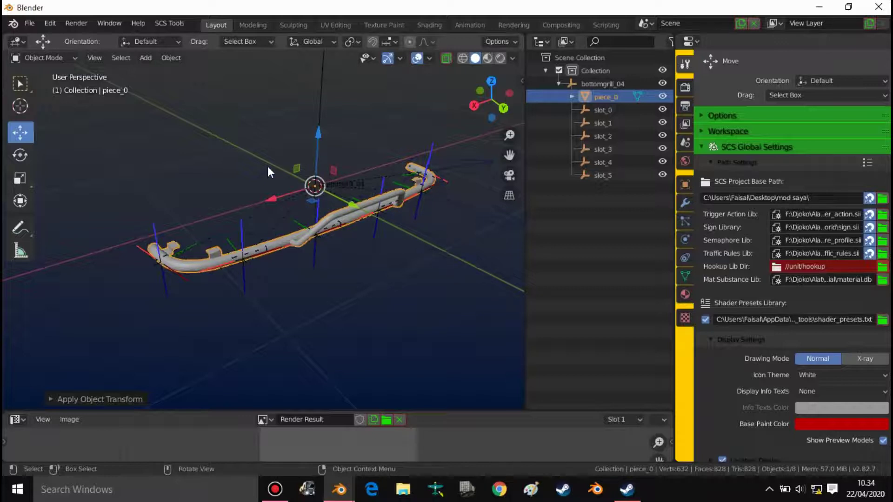
Clear the selection, compare piece_0's origin, and make the bottomgrill_04 root locator active.
click(244, 155)
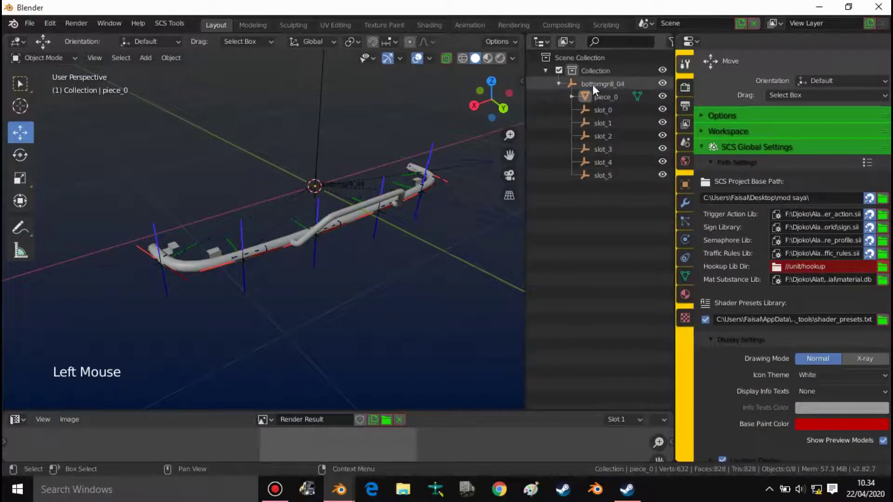
click(591, 89)
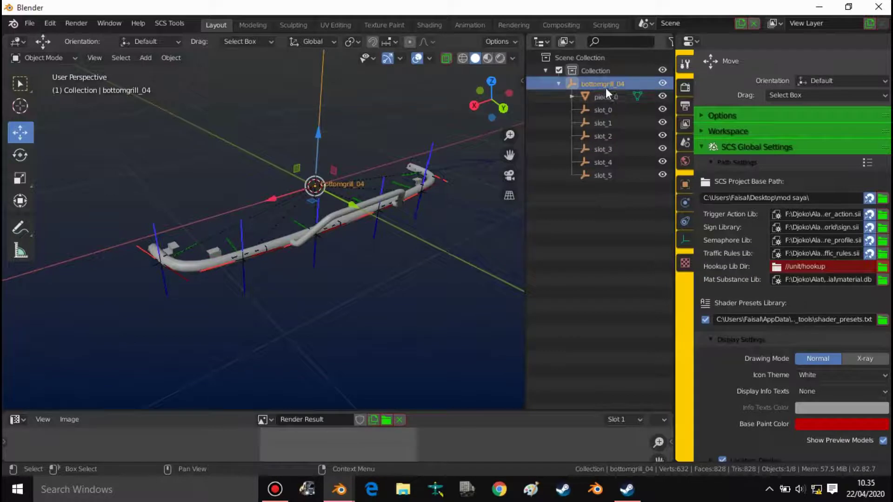
click(603, 100)
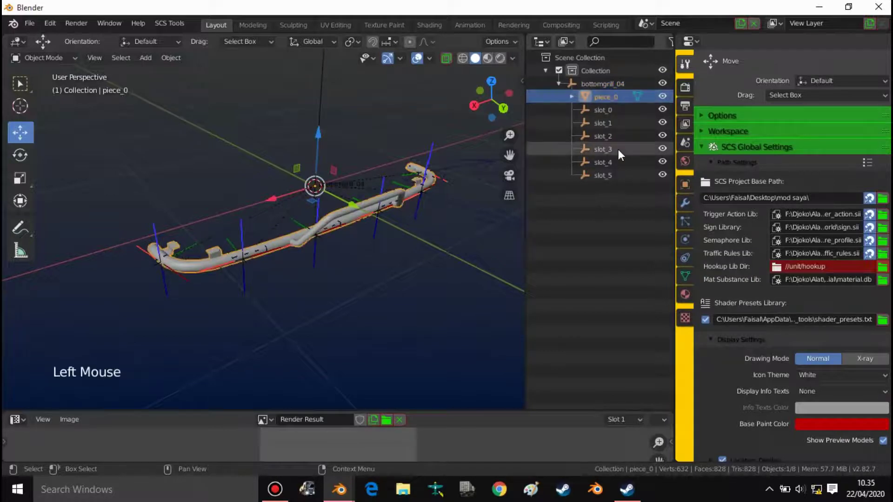
click(616, 155)
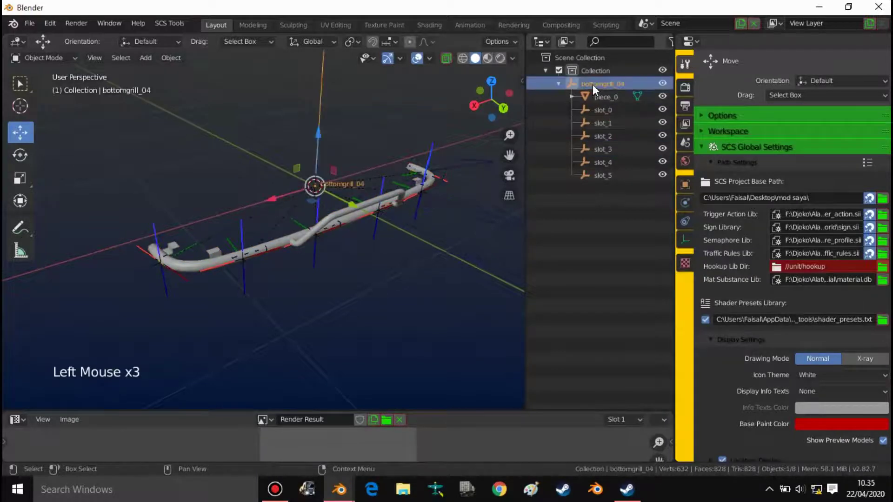